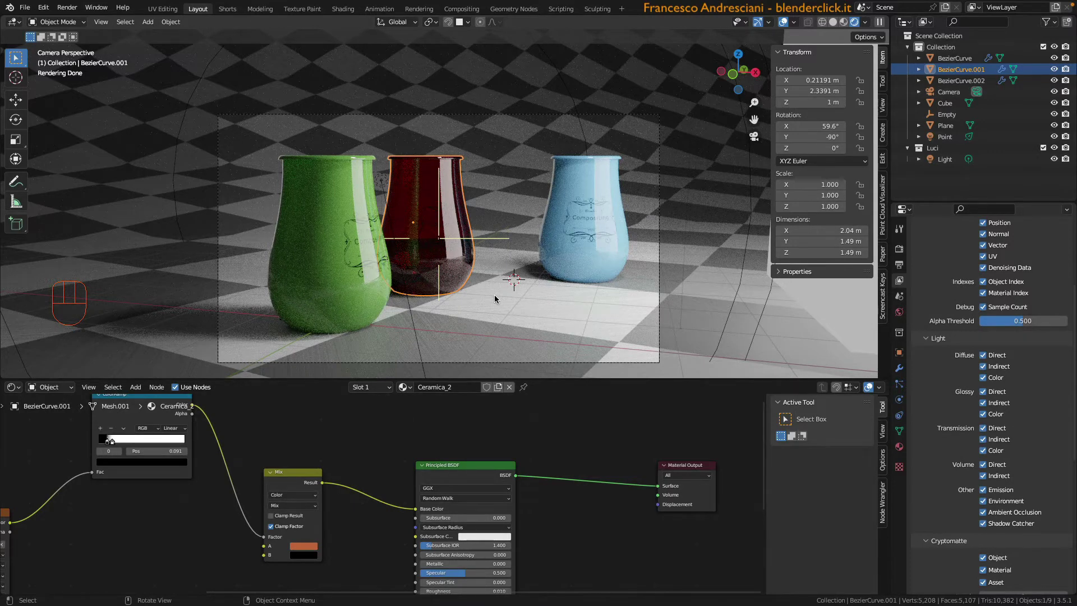
Add a new cube mesh between the vases from the Add menu.
key("shift+a")
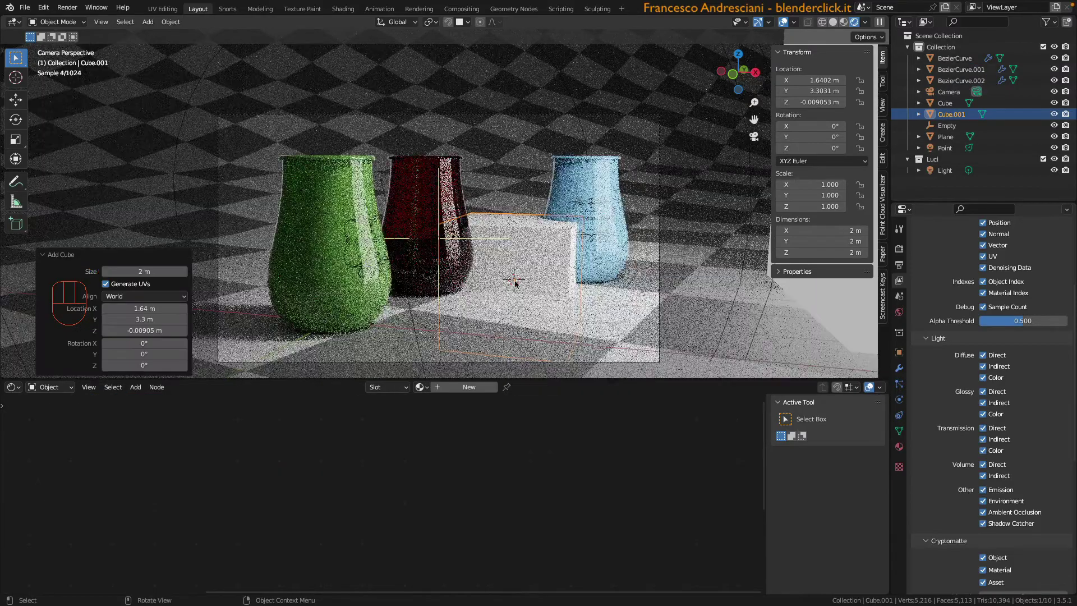
Scale the cube to 0.537, raise it along Z, and give it a new material.
key("s")
key("g")
left_click(477, 381)
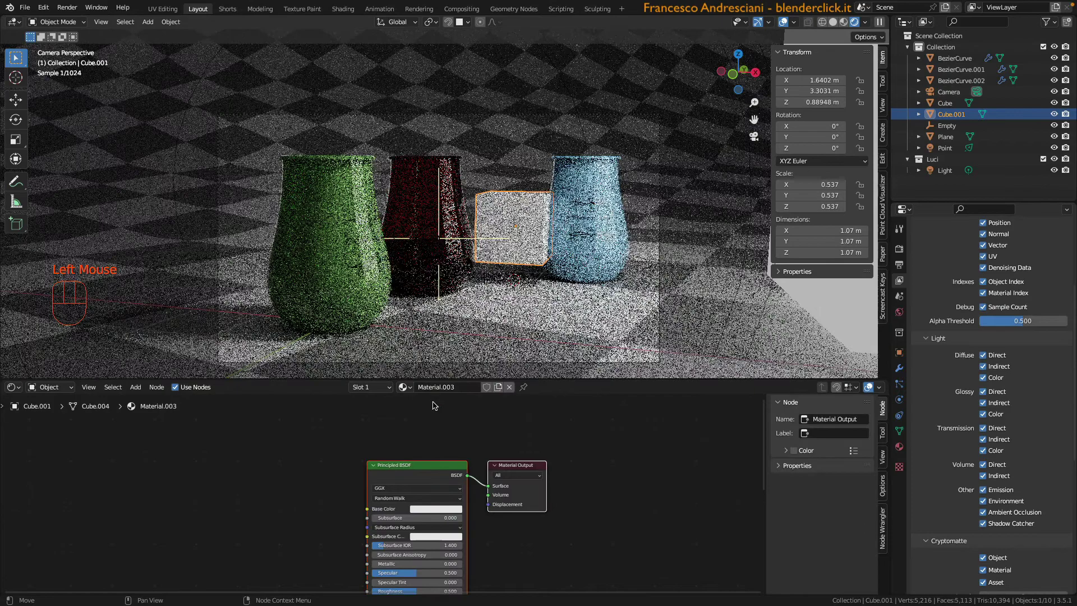
Set the Principled BSDF emission colour to orange for the glowing cube.
left_click_drag(437, 394, 456, 489)
middle_click(456, 490)
scroll("up", 3)
left_click(447, 481)
left_click(440, 474)
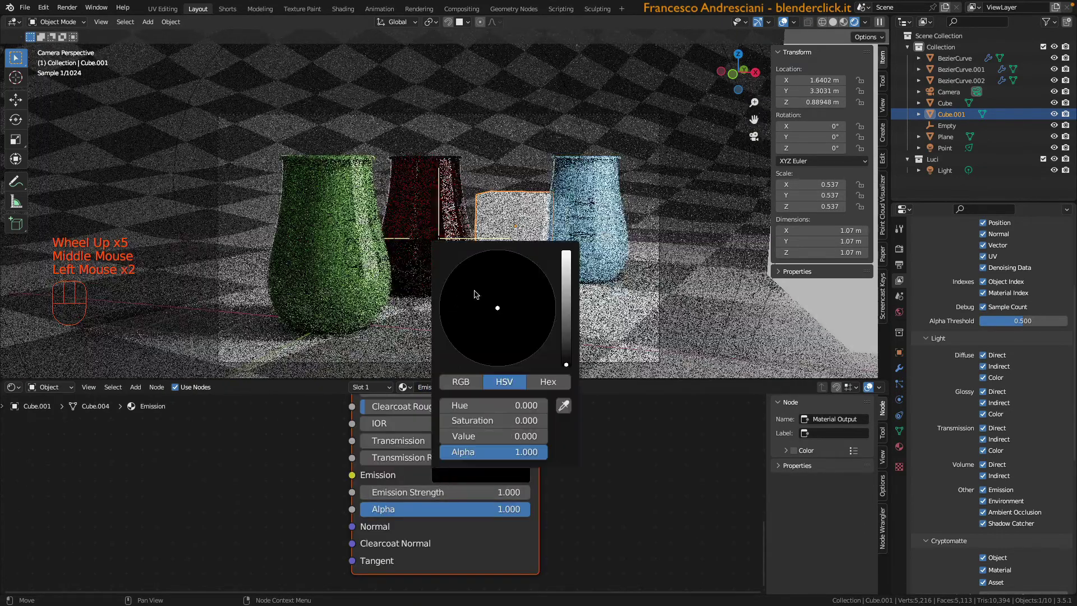